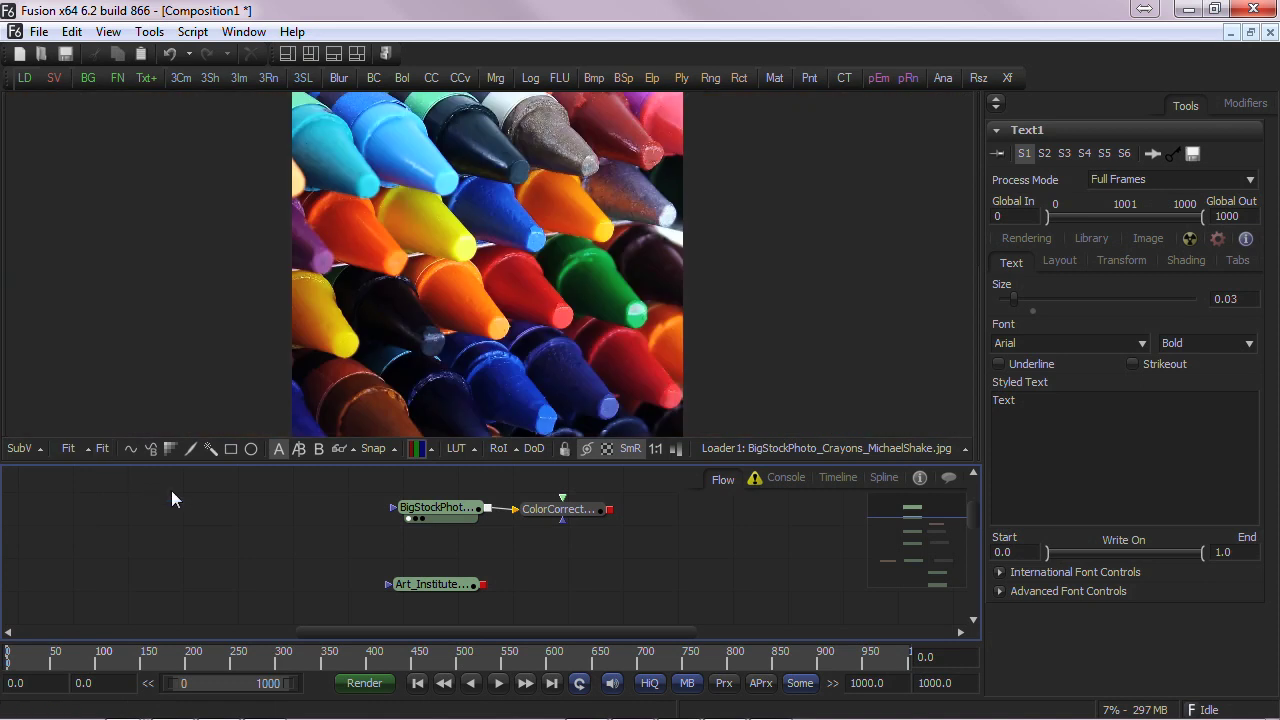
# Fit the crayons image to the viewer so it shows smaller above the enlarged Flow area
pyautogui.press('ctrl+f')
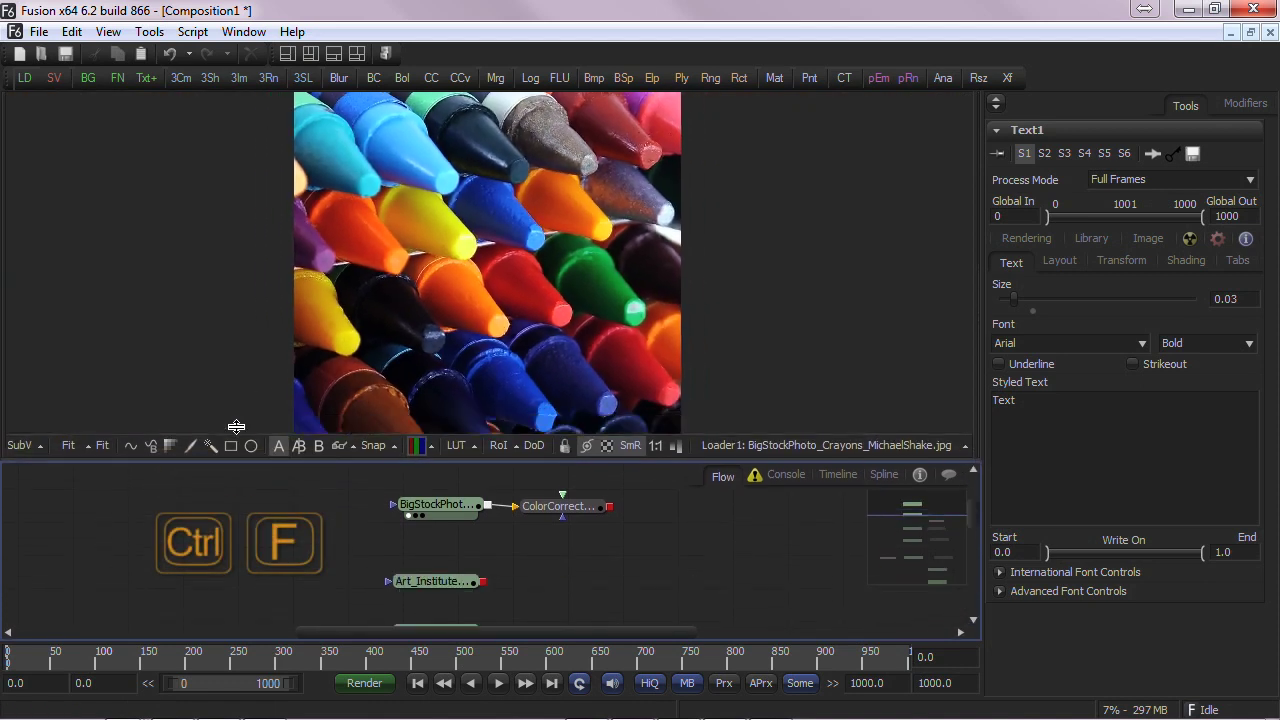